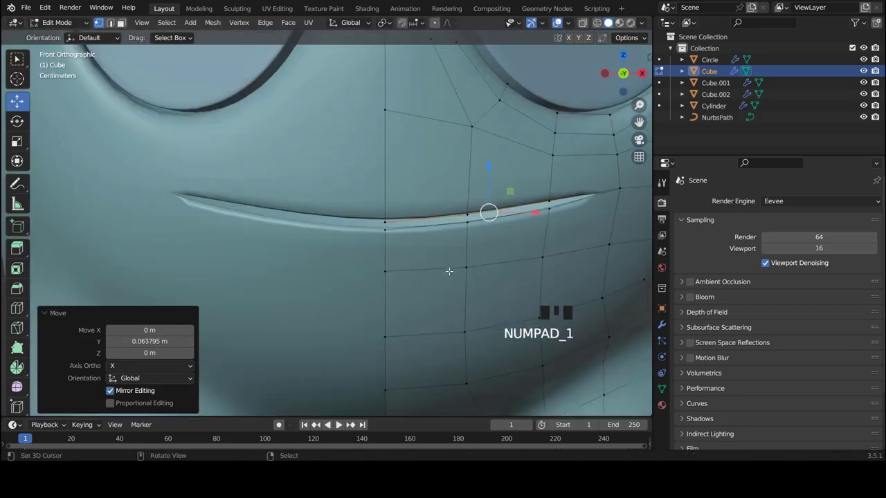
# Scale the selected mouth vertices along Z to about 0.579 so the slit thins out
pyautogui.press('s')
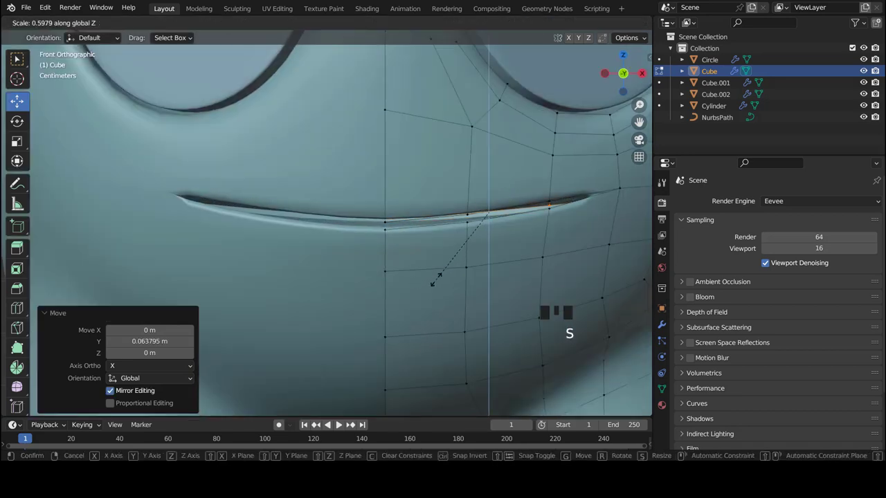
pyautogui.scroll(-3)
pyautogui.scroll(3)
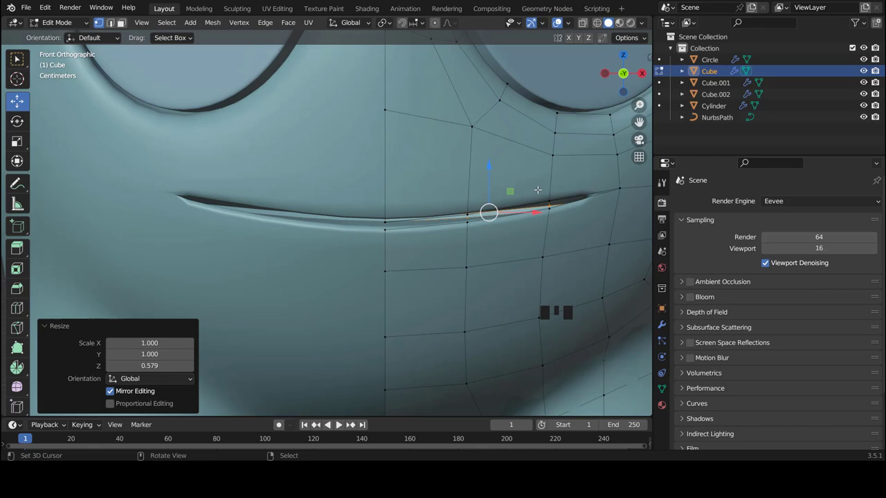
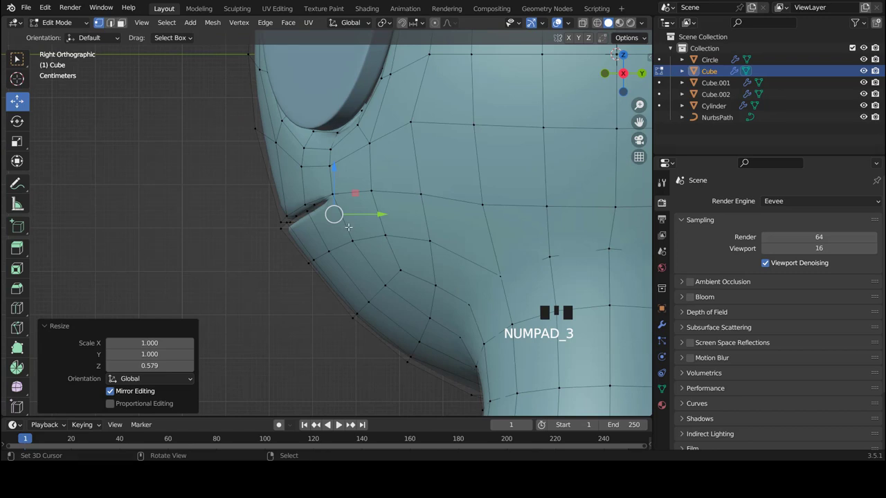
# In X-ray view, extrude the mouth faces inward along Y, then check the face from the front
pyautogui.press('z')
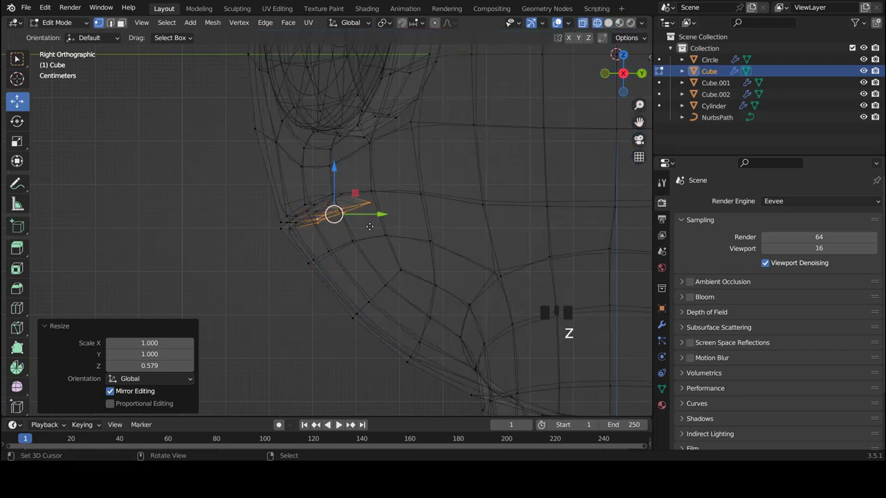
pyautogui.press('e')
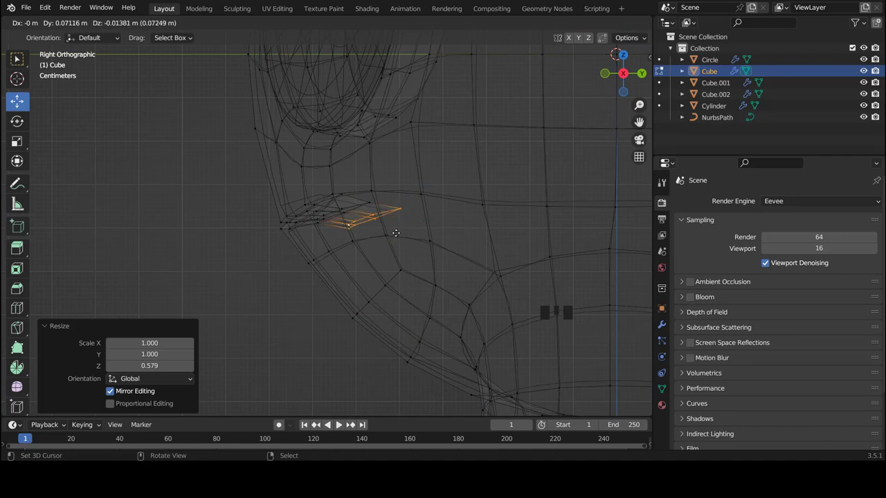
pyautogui.press('e')
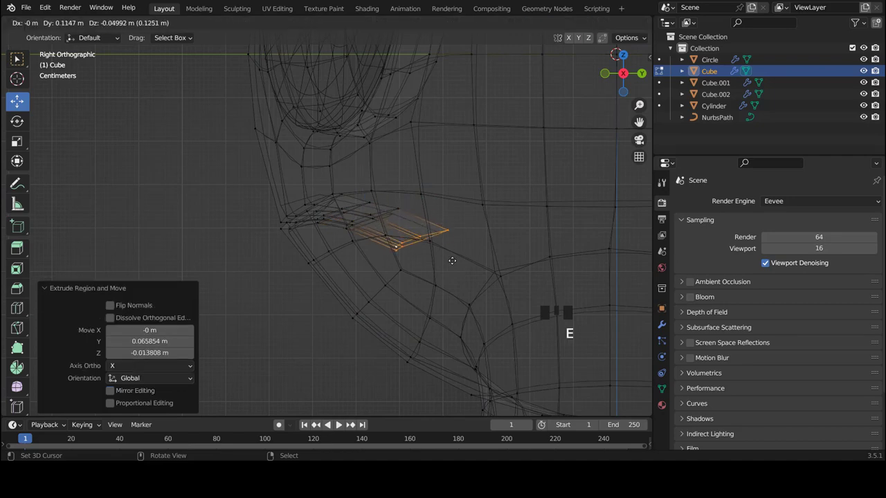
pyautogui.press('KP_1')
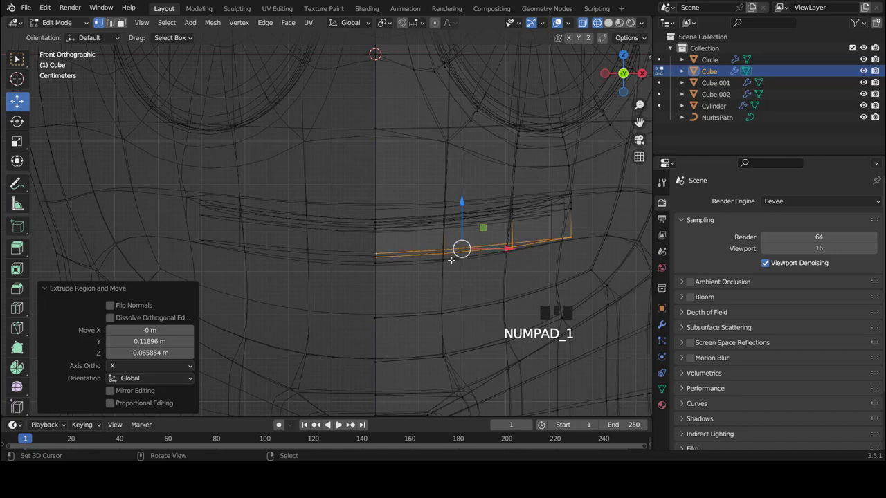
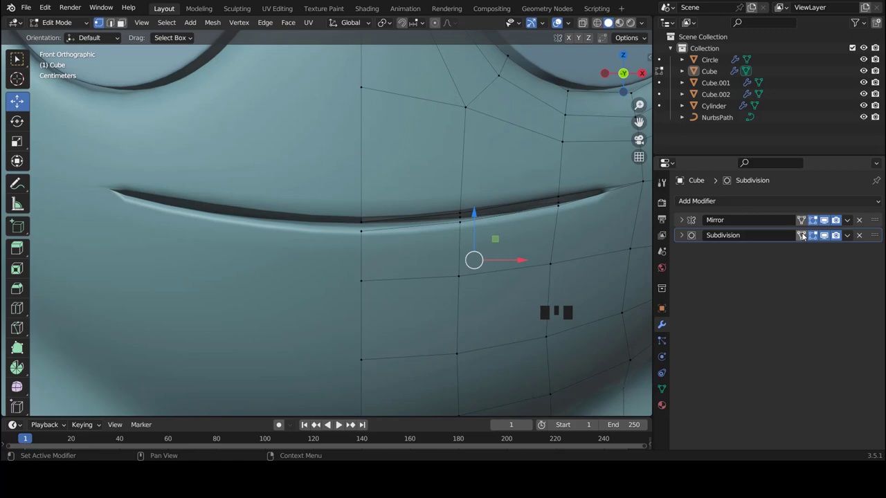
# Enable On Cage on the Subdivision modifier and pull the smile's corner vertices up along Y
pyautogui.click(806, 236)
pyautogui.scroll(-3)
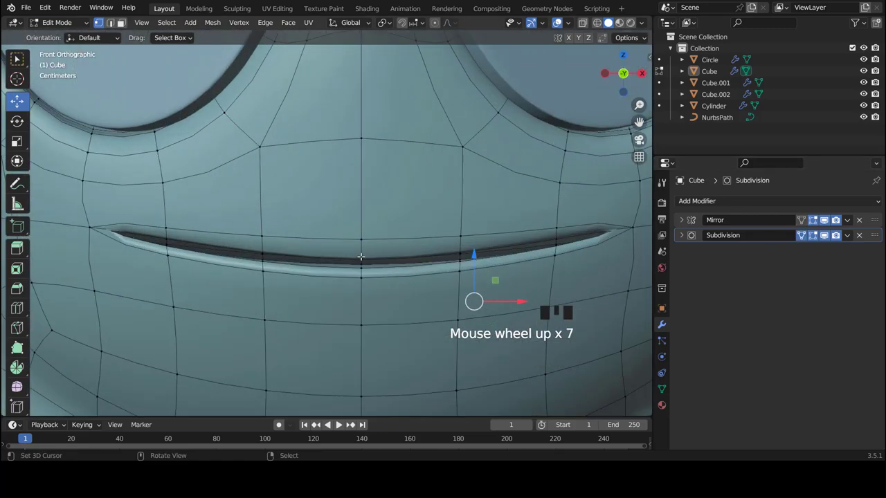
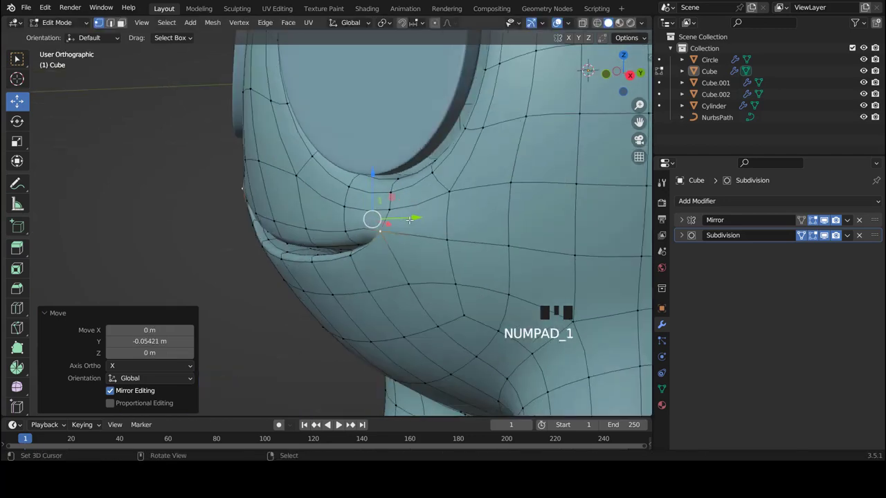
pyautogui.press('Tab')
pyautogui.scroll(-3)
pyautogui.scroll(3)
pyautogui.scroll(3)
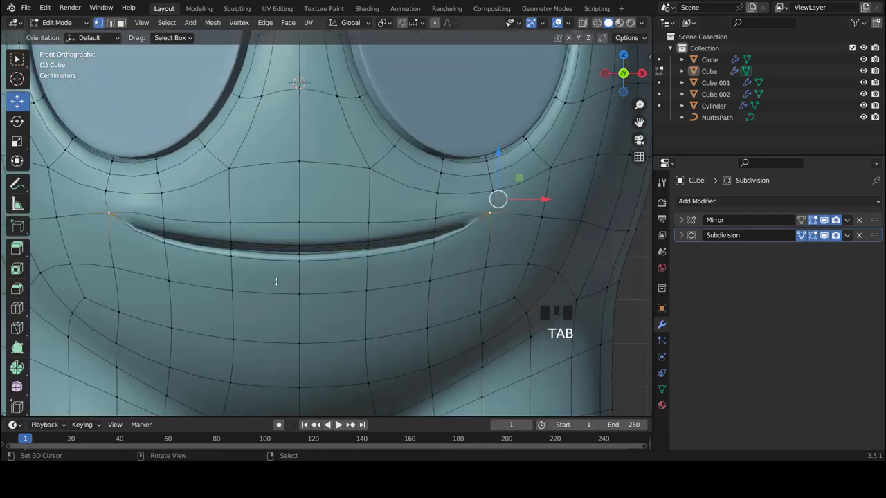
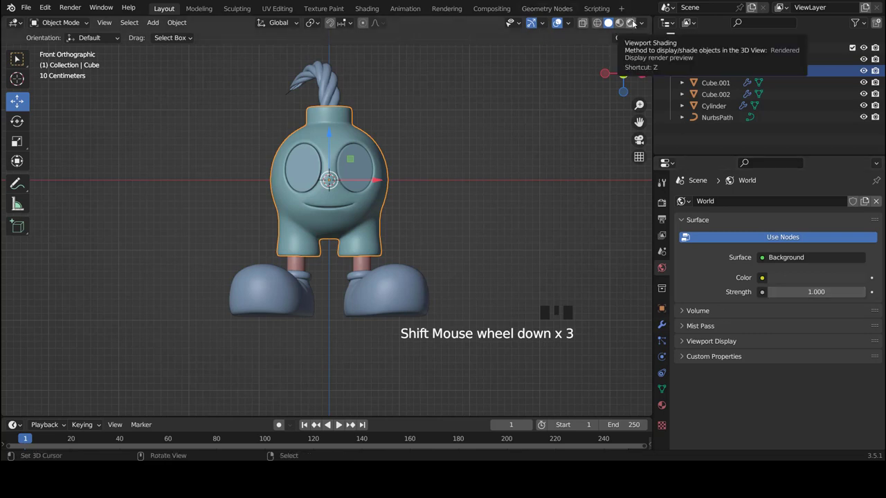
# Toggle wireframe shading several times to inspect the bomb character in the viewport
pyautogui.click(633, 25)
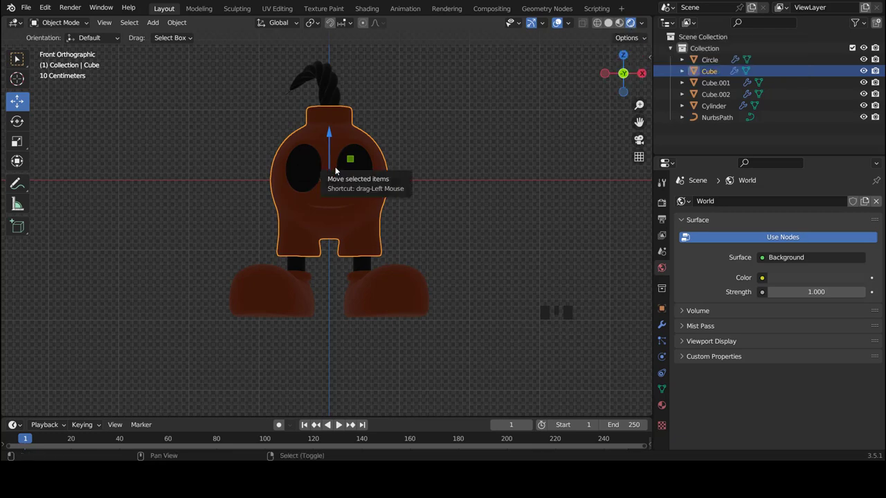
pyautogui.press('shift+z')
pyautogui.press('shift+z')
pyautogui.press('shift+z')
pyautogui.press('shift+z')
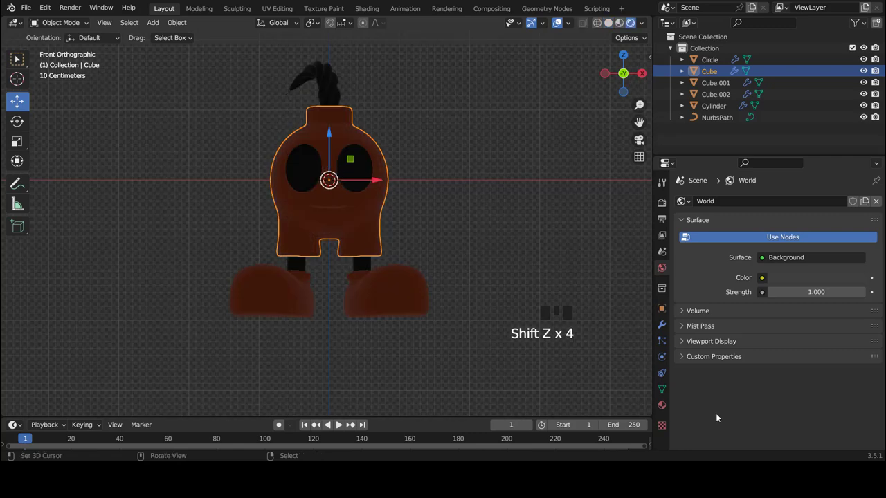
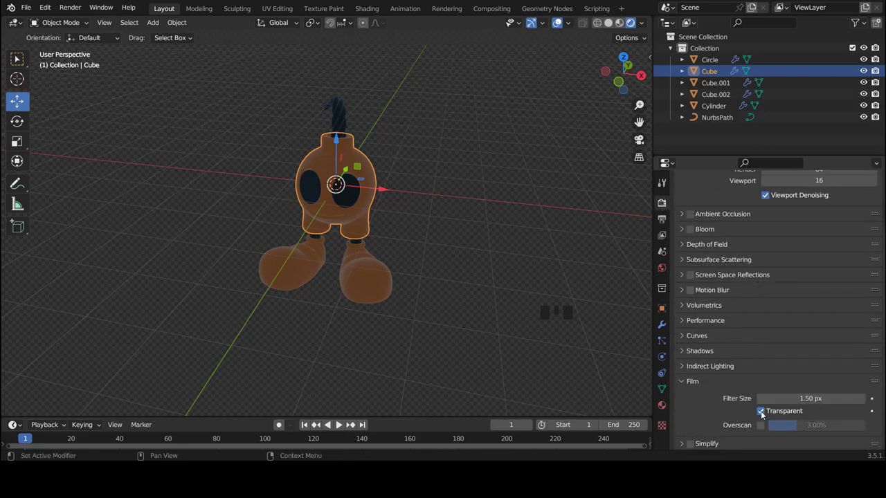
# Uncheck Film > Transparent so the world background renders, and orbit around the character
pyautogui.click(764, 414)
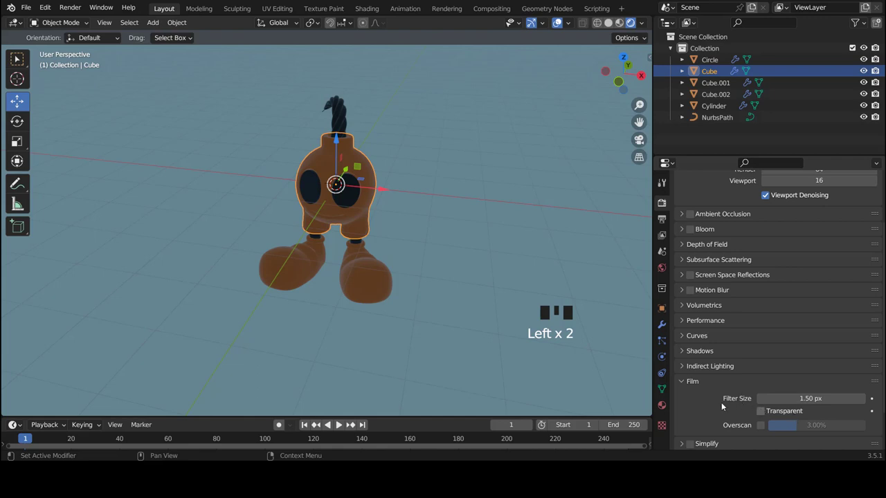
pyautogui.moveTo(385, 210); pyautogui.dragTo(576, 218)
# Adjust the world background colour toward blue-grey and frame the character from the front
pyautogui.click(577, 219)
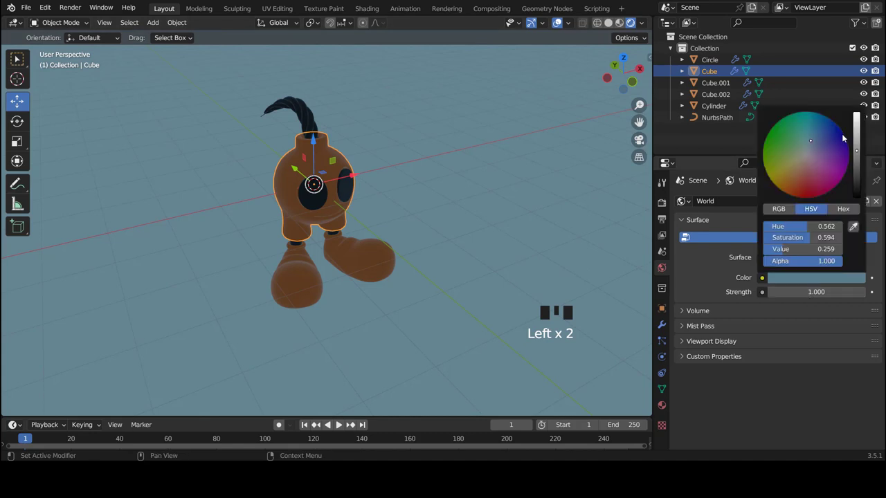
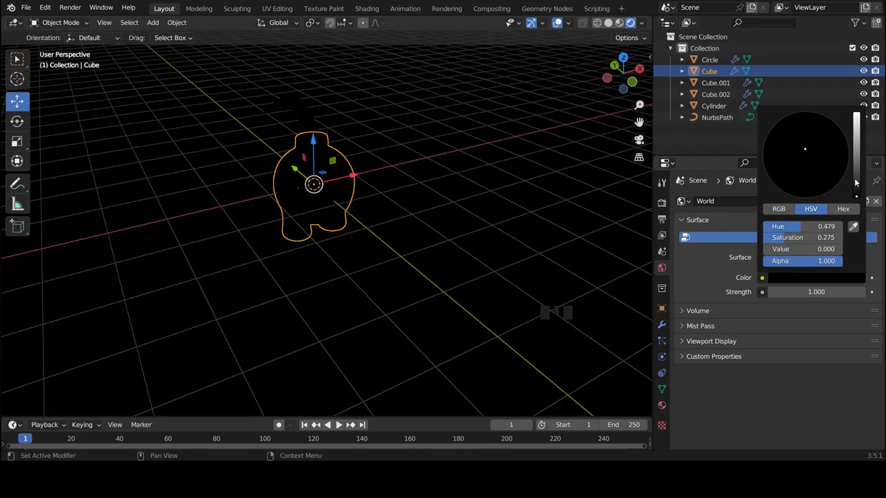
pyautogui.moveTo(452, 263); pyautogui.dragTo(369, 237)
pyautogui.press('a')
pyautogui.moveTo(393, 246); pyautogui.dragTo(355, 198)
pyautogui.press('KP_1')
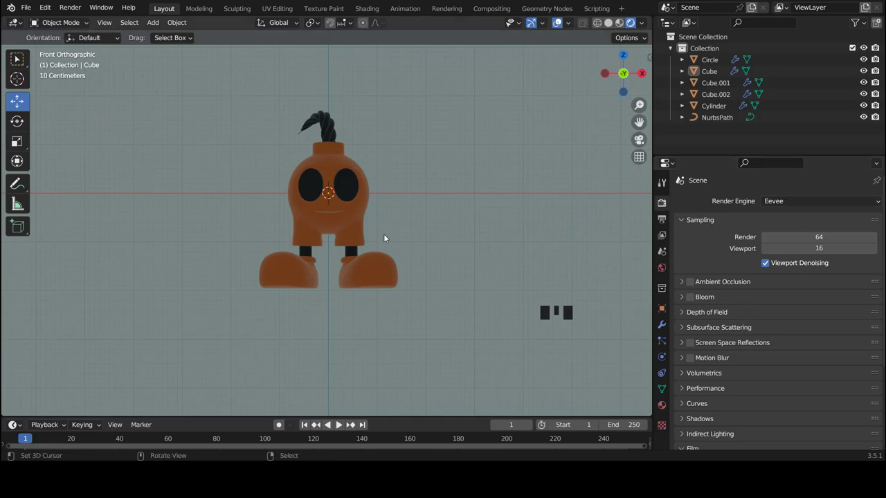
# Enable Ambient Occlusion, Bloom and Screen Space Reflections in the Eevee render settings
pyautogui.moveTo(360, 225); pyautogui.dragTo(695, 284)
pyautogui.click(695, 284)
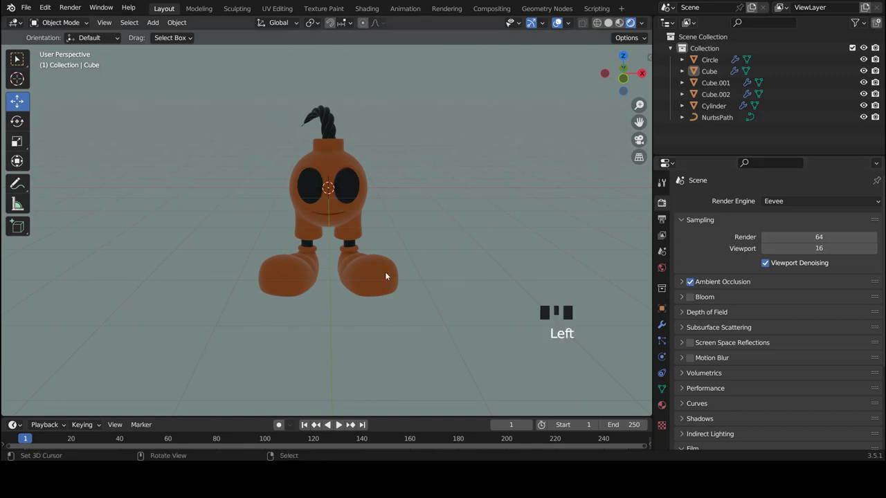
pyautogui.moveTo(368, 269); pyautogui.dragTo(386, 265)
pyautogui.scroll(-3)
pyautogui.scroll(-3)
pyautogui.scroll(3)
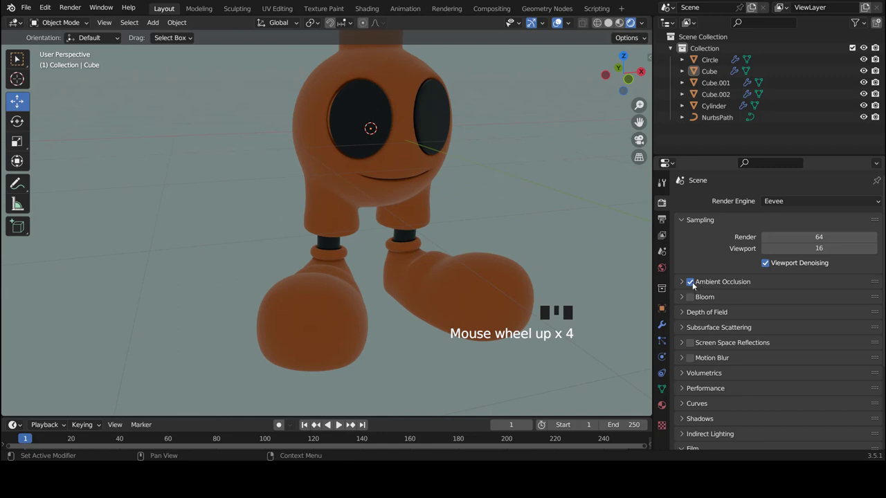
pyautogui.click(695, 286)
pyautogui.moveTo(466, 177); pyautogui.dragTo(696, 285)
pyautogui.click(695, 285)
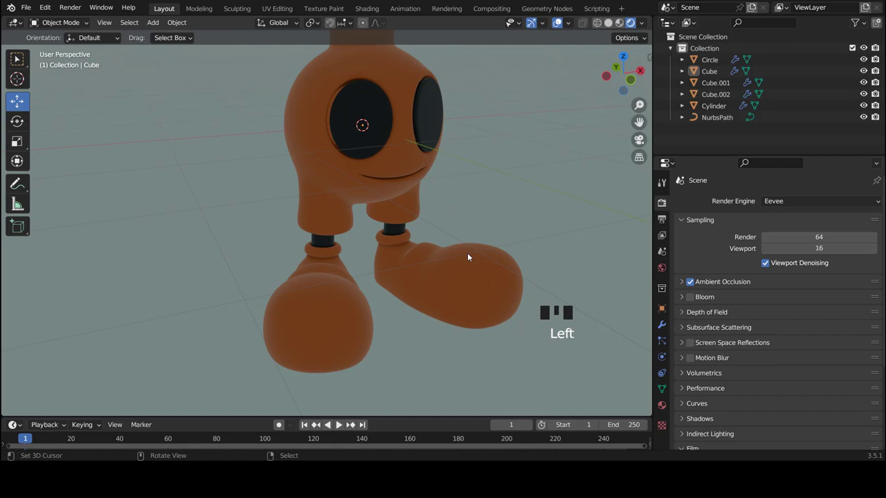
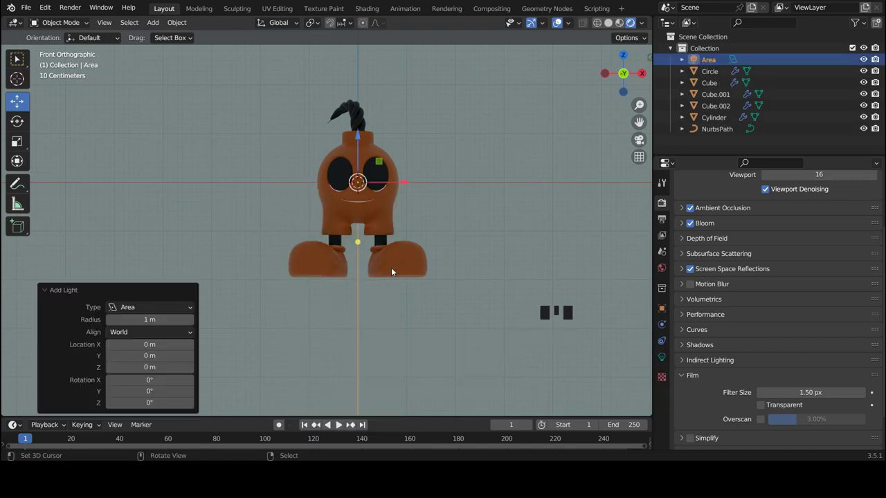
# Scale the new area light up about six times and tilt it toward the character from the side view
pyautogui.press('s')
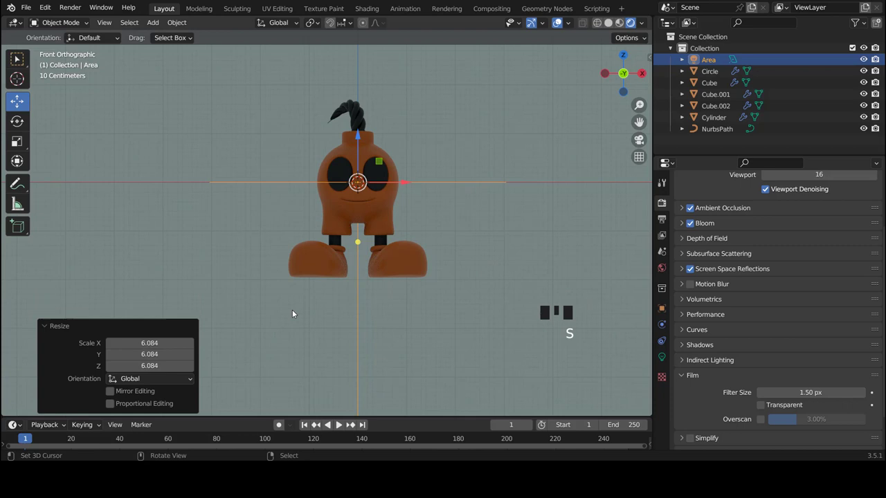
pyautogui.press('KP_3')
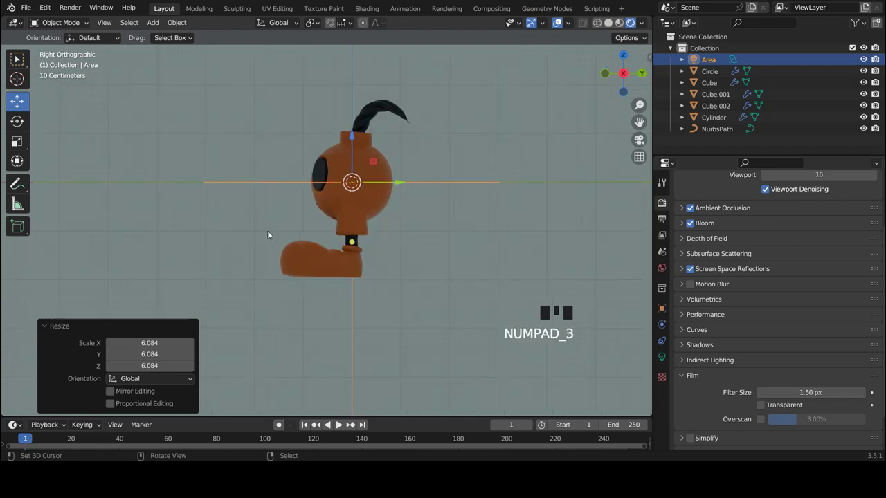
pyautogui.press('r')
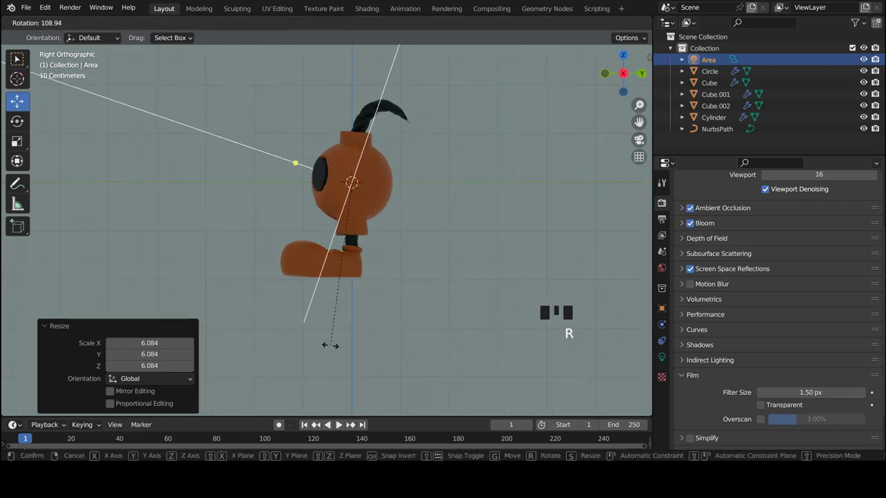
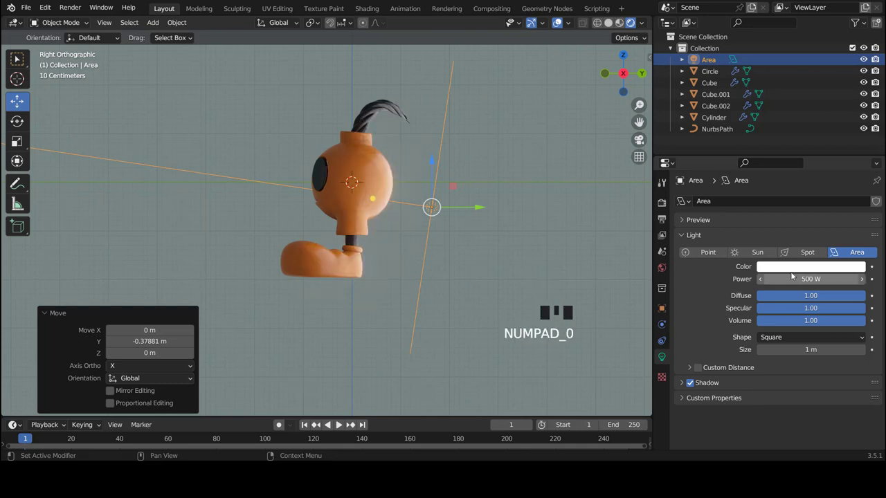
# From the front view, shrink the area light to roughly the character's size
pyautogui.moveTo(273, 194); pyautogui.dragTo(383, 221)
pyautogui.press('KP_1')
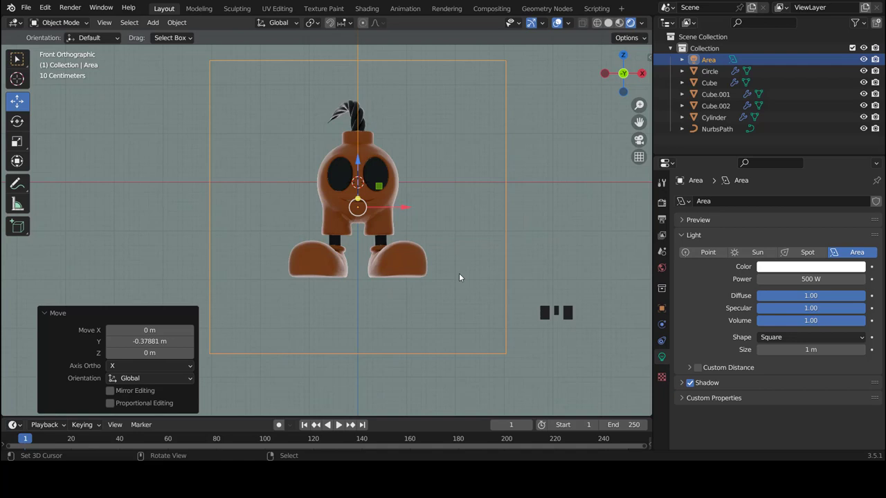
pyautogui.press('s')
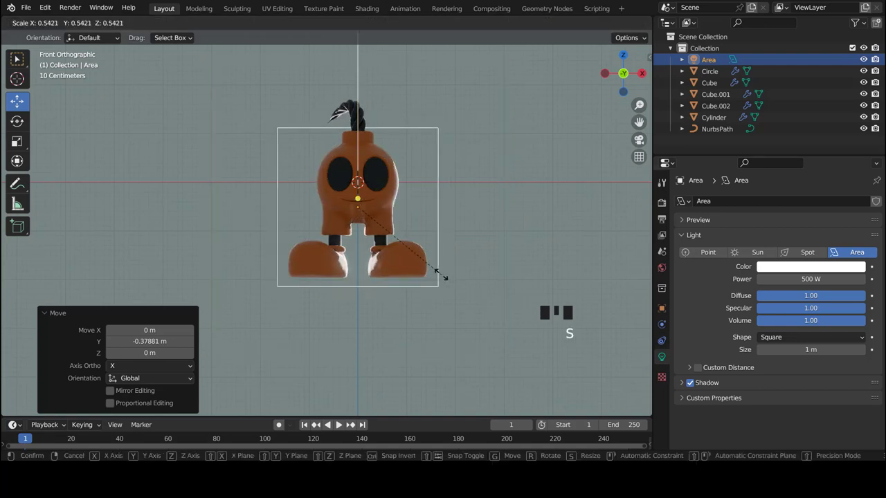
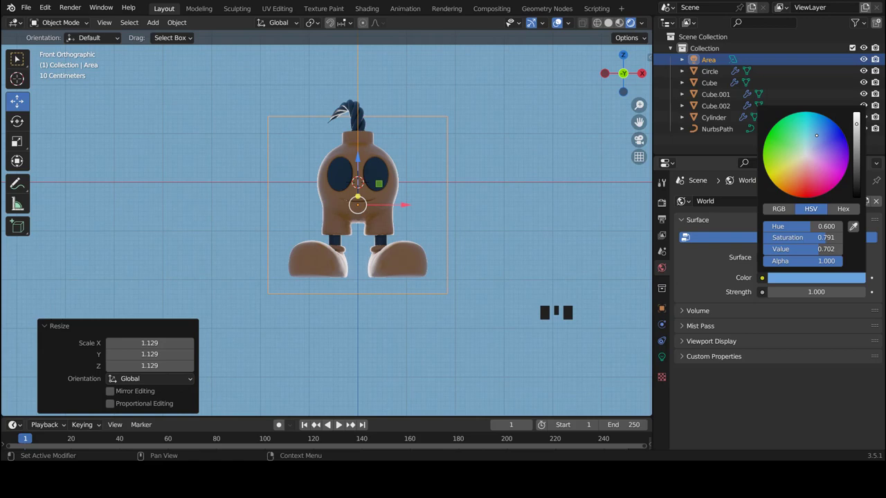
# Duplicate the area light and swing the copy around the vertical axis to the other side
pyautogui.scroll(-3)
pyautogui.moveTo(282, 243); pyautogui.dragTo(369, 242)
pyautogui.press('KP_3')
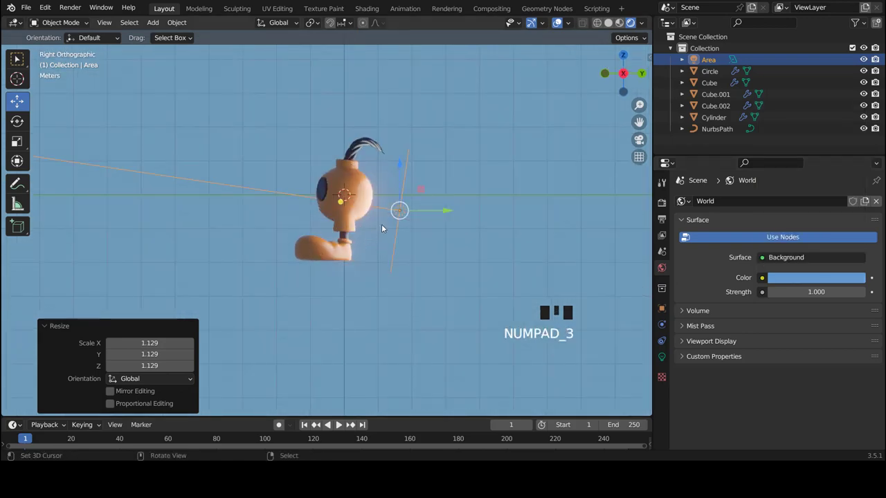
pyautogui.scroll(-3)
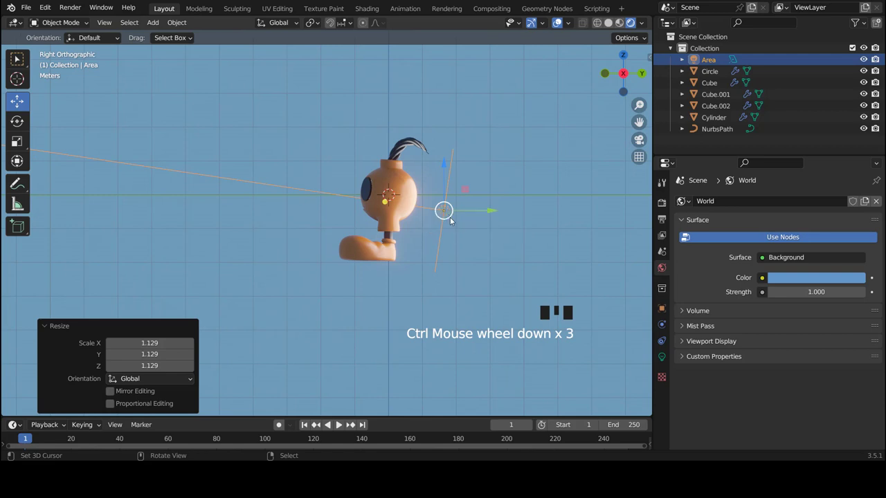
pyautogui.press('shift+d')
pyautogui.press('r')
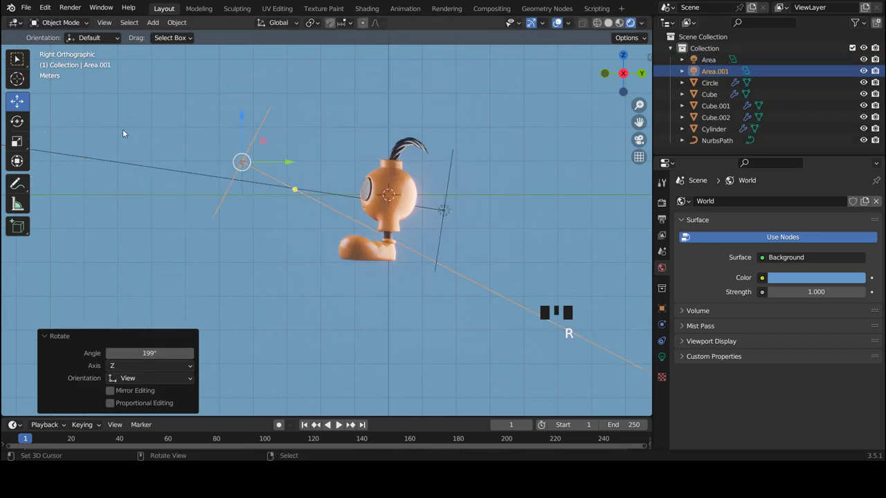
pyautogui.press('KP_1')
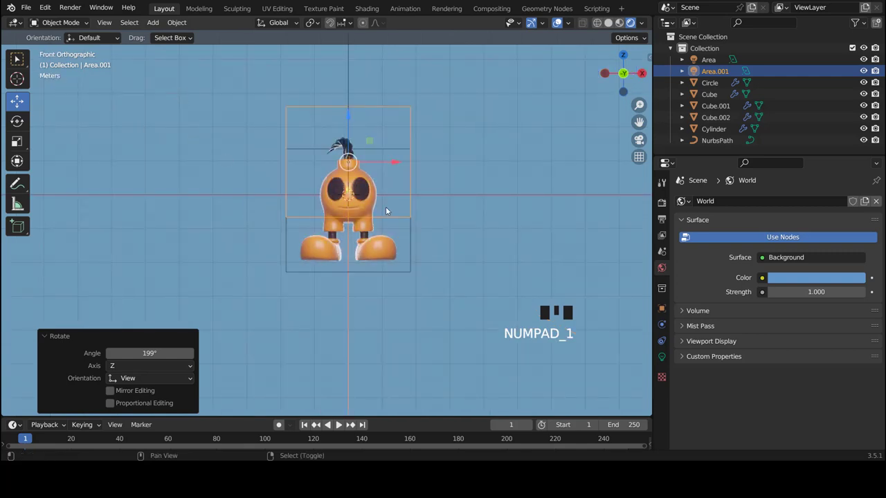
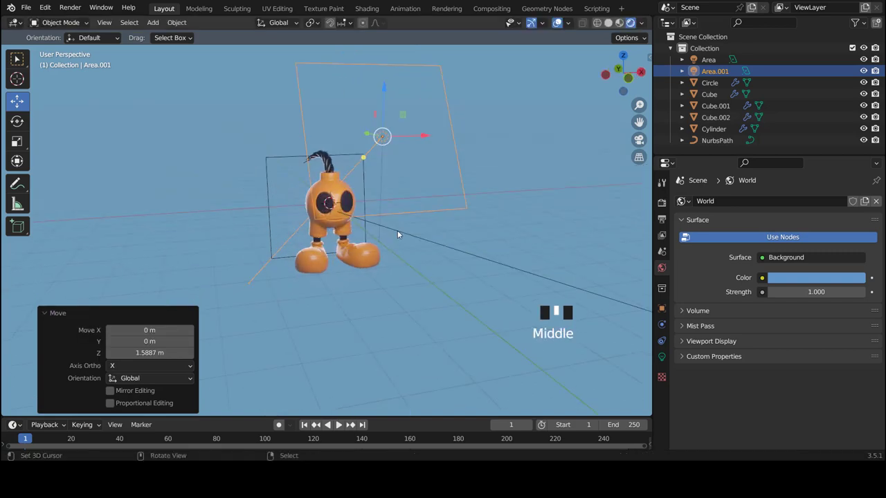
# Tilt the second light down around X toward the character and orbit to check it
pyautogui.press('KP_1')
pyautogui.scroll(3)
pyautogui.scroll(-3)
pyautogui.scroll(-3)
pyautogui.scroll(3)
pyautogui.press('r')
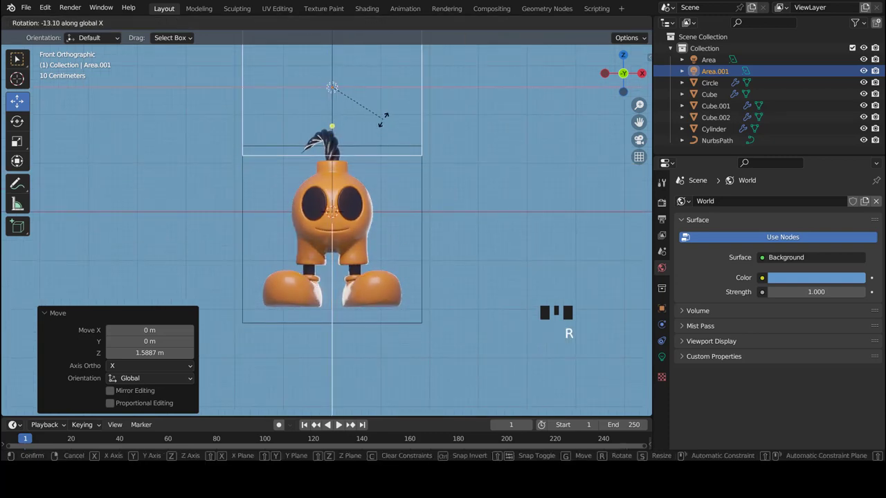
pyautogui.moveTo(335, 219); pyautogui.dragTo(793, 177)
# Set the second area light's colour to a warm orange on the HSV wheel
pyautogui.click(794, 177)
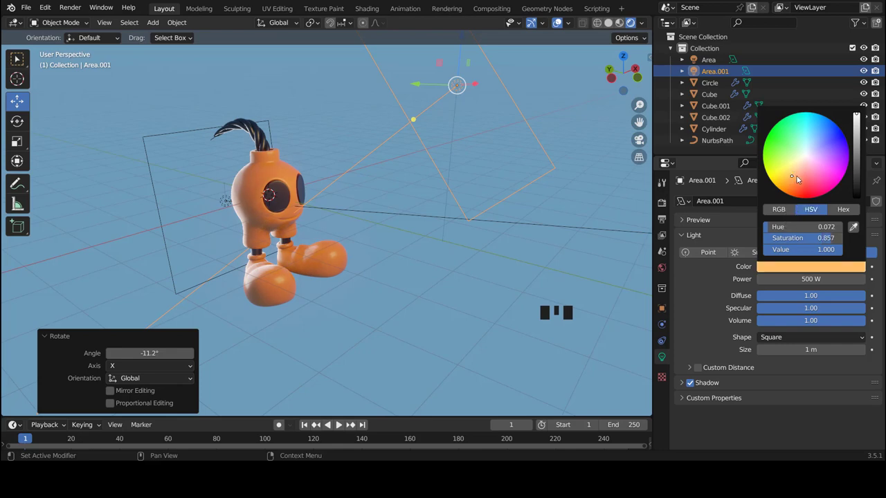
pyautogui.moveTo(326, 285); pyautogui.dragTo(222, 253)
pyautogui.press('KP_1')
pyautogui.scroll(-3)
pyautogui.middleClick(336, 217)
pyautogui.scroll(3)
pyautogui.scroll(-3)
# Move in close to the character and switch to the World background settings
pyautogui.moveTo(437, 238); pyautogui.dragTo(404, 249)
pyautogui.scroll(-3)
pyautogui.moveTo(430, 249); pyautogui.dragTo(762, 367)
pyautogui.click(762, 367)
pyautogui.moveTo(399, 220); pyautogui.dragTo(392, 240)
pyautogui.scroll(3)
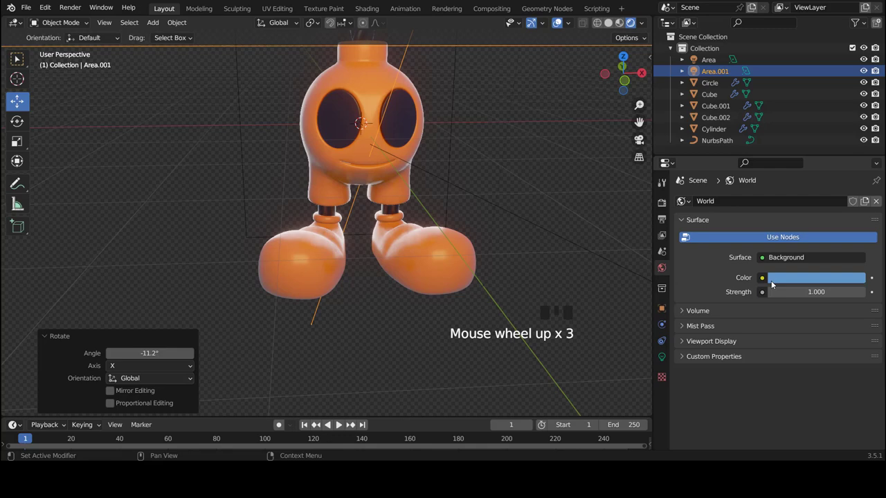
# Set the World background colour to orange in the colour picker
pyautogui.click(791, 181)
pyautogui.scroll(-3)
pyautogui.moveTo(374, 222); pyautogui.dragTo(399, 193)
pyautogui.scroll(-3)
# Orbit around the warmly lit character to check it against the orange background
pyautogui.moveTo(434, 187); pyautogui.dragTo(410, 179)
pyautogui.scroll(3)
pyautogui.scroll(-3)
pyautogui.moveTo(375, 189); pyautogui.dragTo(449, 190)
pyautogui.scroll(-3)
pyautogui.moveTo(506, 236); pyautogui.dragTo(419, 171)
pyautogui.scroll(-3)
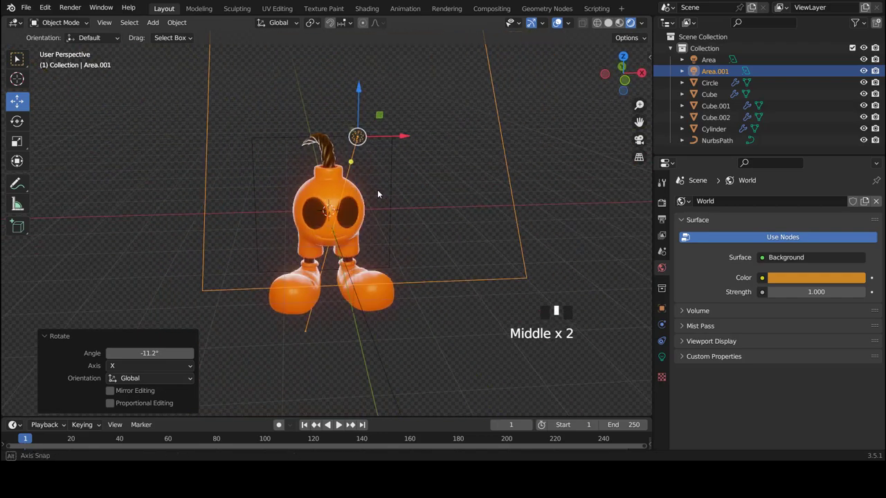
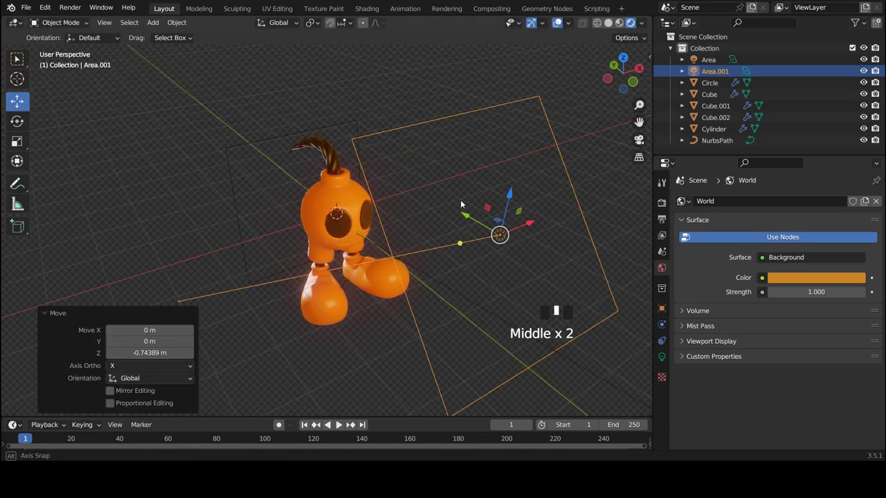
# Tilt Area.001 around X and shift its light colour toward a pale peach
pyautogui.press('r')
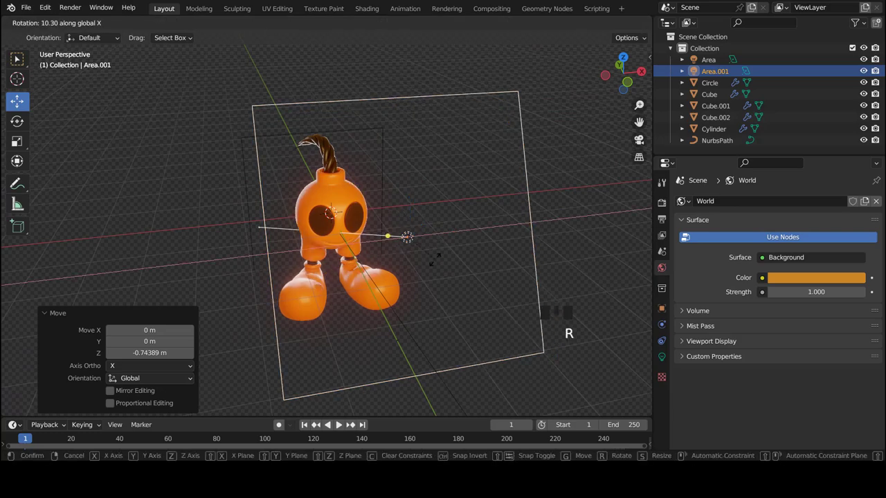
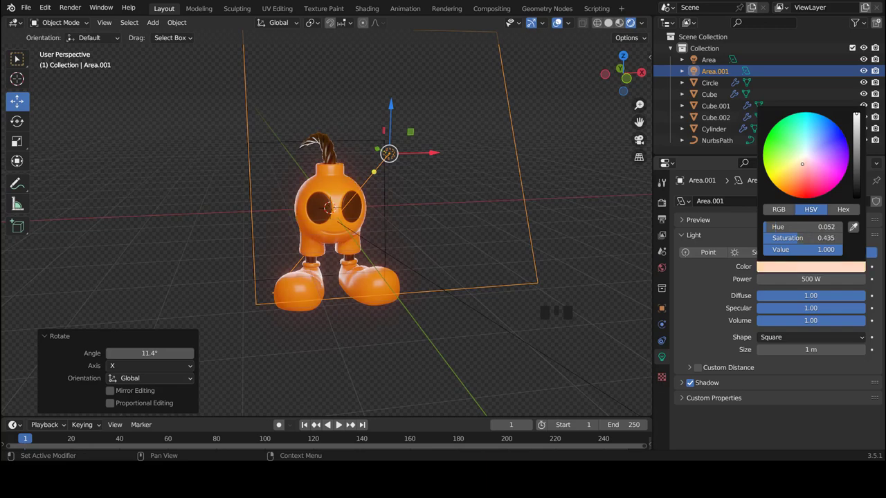
pyautogui.moveTo(422, 198); pyautogui.dragTo(425, 236)
# Inspect the peach-lit character from several angles, ending close on its face in front view
pyautogui.press('a')
pyautogui.scroll(-3)
pyautogui.moveTo(397, 233); pyautogui.dragTo(264, 267)
pyautogui.scroll(3)
pyautogui.moveTo(376, 209); pyautogui.dragTo(445, 190)
pyautogui.press('KP_1')
pyautogui.scroll(-3)
pyautogui.moveTo(350, 243); pyautogui.dragTo(392, 225)
pyautogui.scroll(-3)
pyautogui.middleClick(354, 220)
pyautogui.scroll(3)
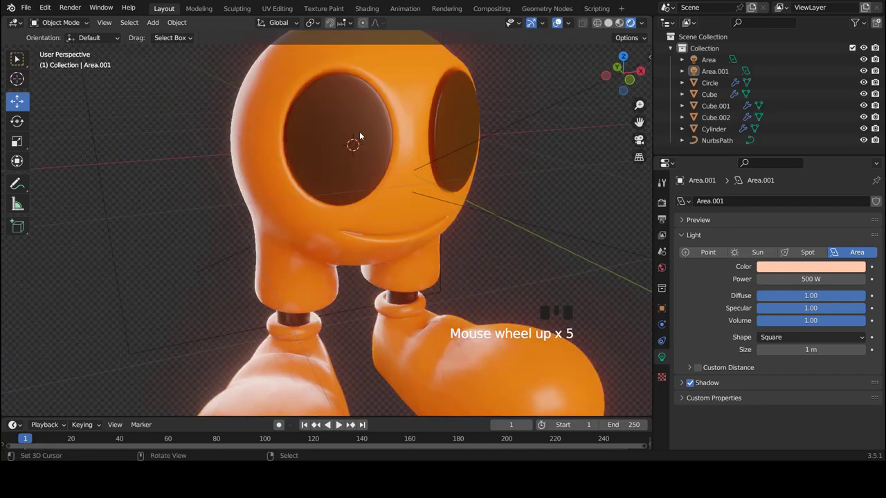
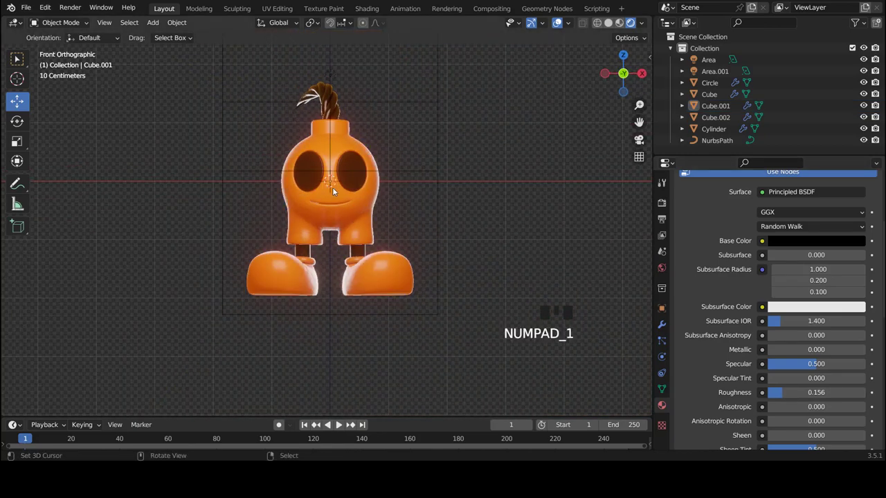
# Bring the view back to the front of the character and switch to solid shading
pyautogui.moveTo(326, 297); pyautogui.dragTo(307, 213)
pyautogui.scroll(-3)
pyautogui.middleClick(335, 234)
pyautogui.scroll(-3)
pyautogui.moveTo(389, 191); pyautogui.dragTo(391, 197)
pyautogui.scroll(3)
pyautogui.moveTo(613, 25); pyautogui.dragTo(528, 91)
pyautogui.scroll(-3)
pyautogui.moveTo(354, 200); pyautogui.dragTo(352, 200)
pyautogui.press('KP_1')
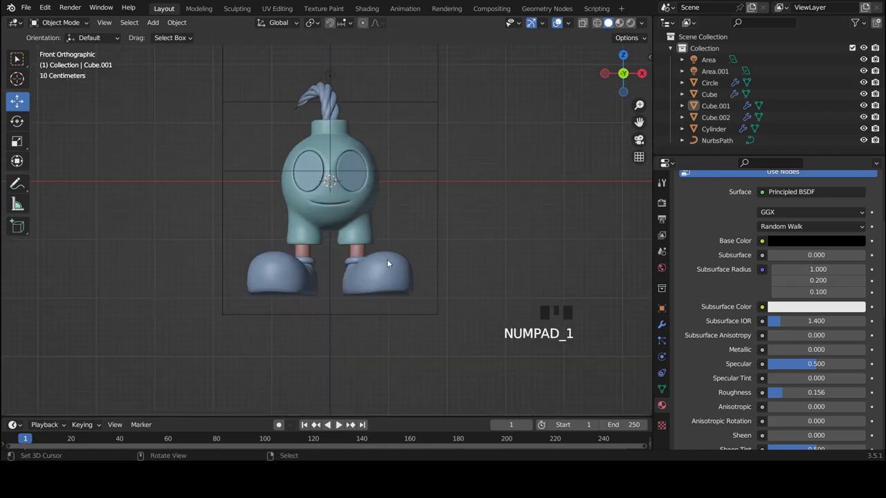
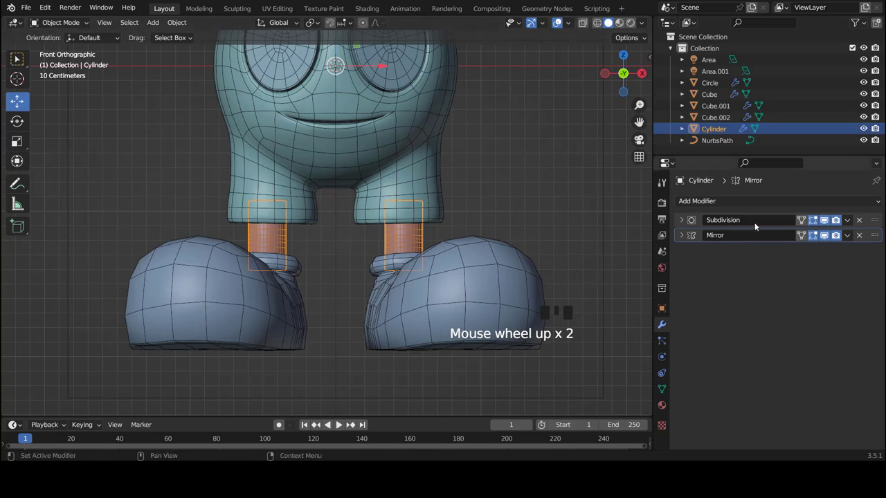
# Select the Cube object and orbit around the character to review its modifiers
pyautogui.click(827, 222)
pyautogui.press('a')
pyautogui.scroll(-3)
pyautogui.scroll(3)
pyautogui.scroll(-3)
pyautogui.scroll(3)
pyautogui.scroll(-3)
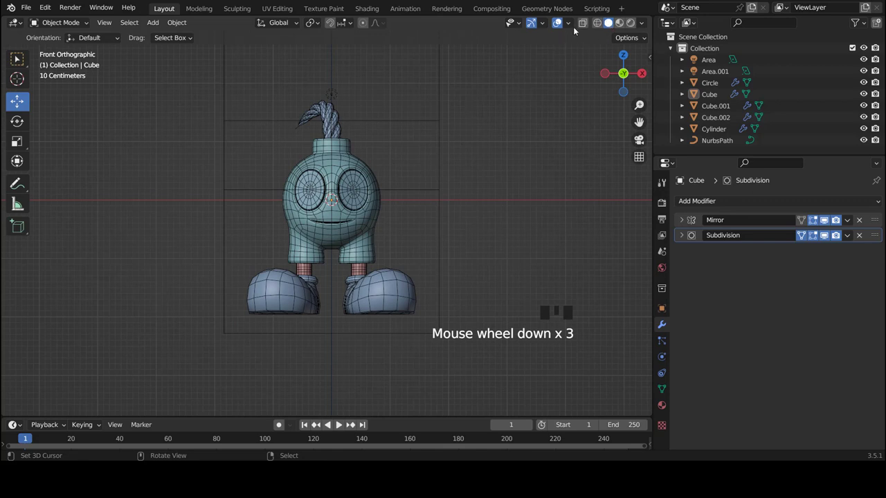
pyautogui.moveTo(500, 216); pyautogui.dragTo(257, 179)
pyautogui.scroll(-3)
pyautogui.moveTo(288, 190); pyautogui.dragTo(407, 267)
pyautogui.scroll(3)
pyautogui.moveTo(402, 249); pyautogui.dragTo(633, 207)
pyautogui.moveTo(412, 321); pyautogui.dragTo(826, 222)
# Select the shoe object Cube.002 and orbit to check it from several sides
pyautogui.click(827, 222)
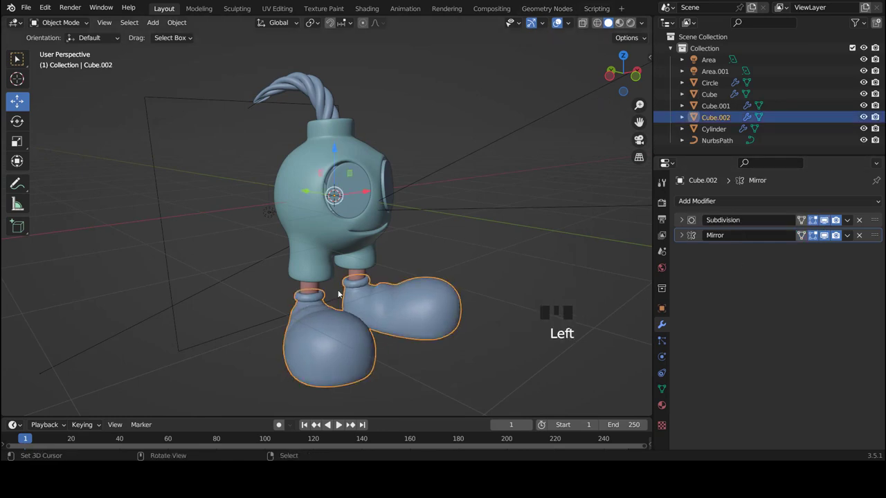
pyautogui.moveTo(332, 266); pyautogui.dragTo(351, 274)
pyautogui.scroll(3)
pyautogui.scroll(-3)
pyautogui.middleClick(344, 234)
pyautogui.scroll(-3)
pyautogui.moveTo(359, 237); pyautogui.dragTo(522, 110)
pyautogui.moveTo(522, 110); pyautogui.dragTo(478, 158)
# Return to the front orthographic view and switch shading back to Rendered
pyautogui.press('a')
pyautogui.moveTo(446, 268); pyautogui.dragTo(440, 276)
pyautogui.press('KP_1')
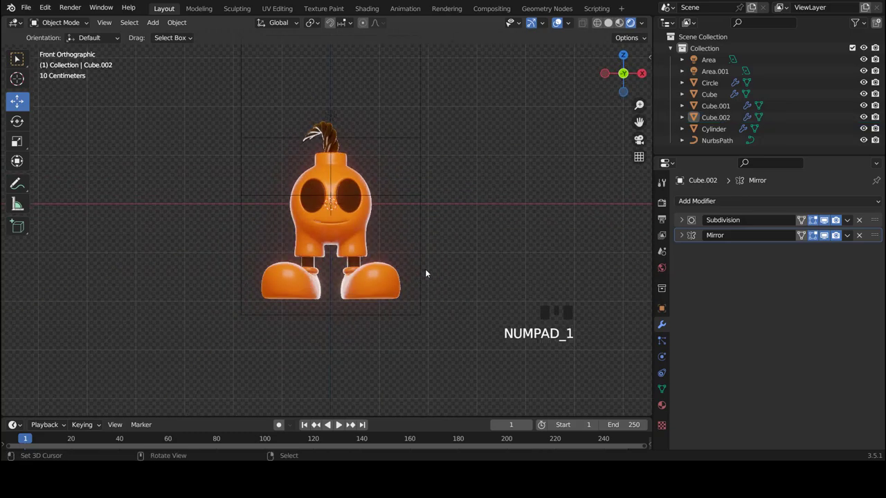